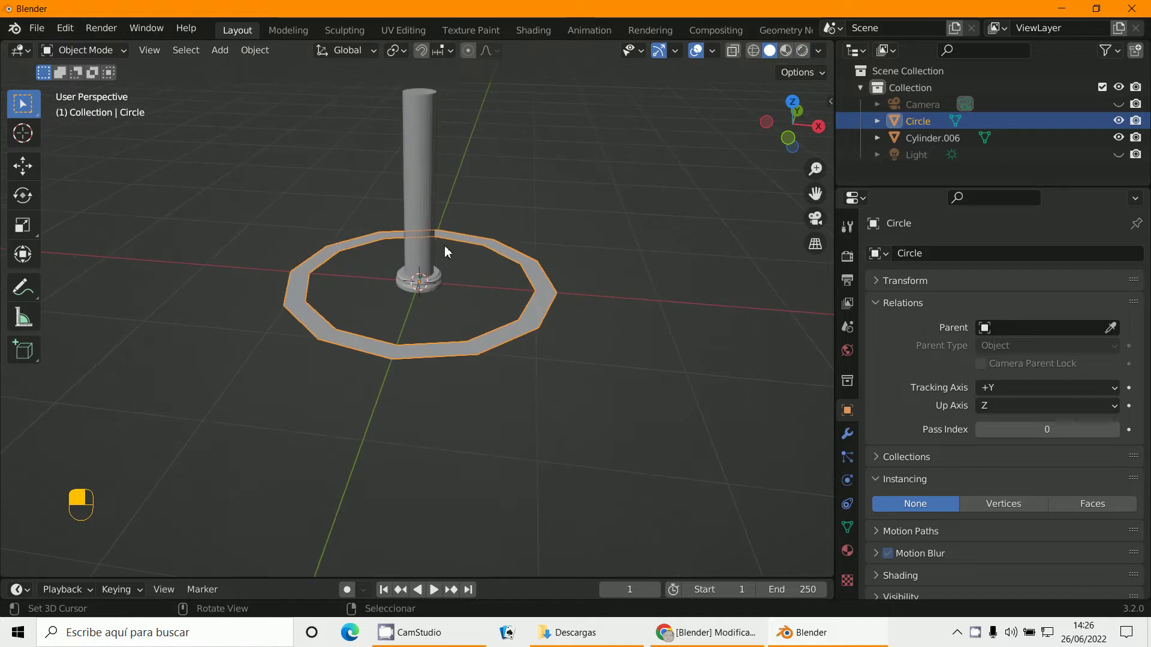
Apply the Circle's transforms, then select the cylinder and apply its rotation and scale
key(ctrl+a)
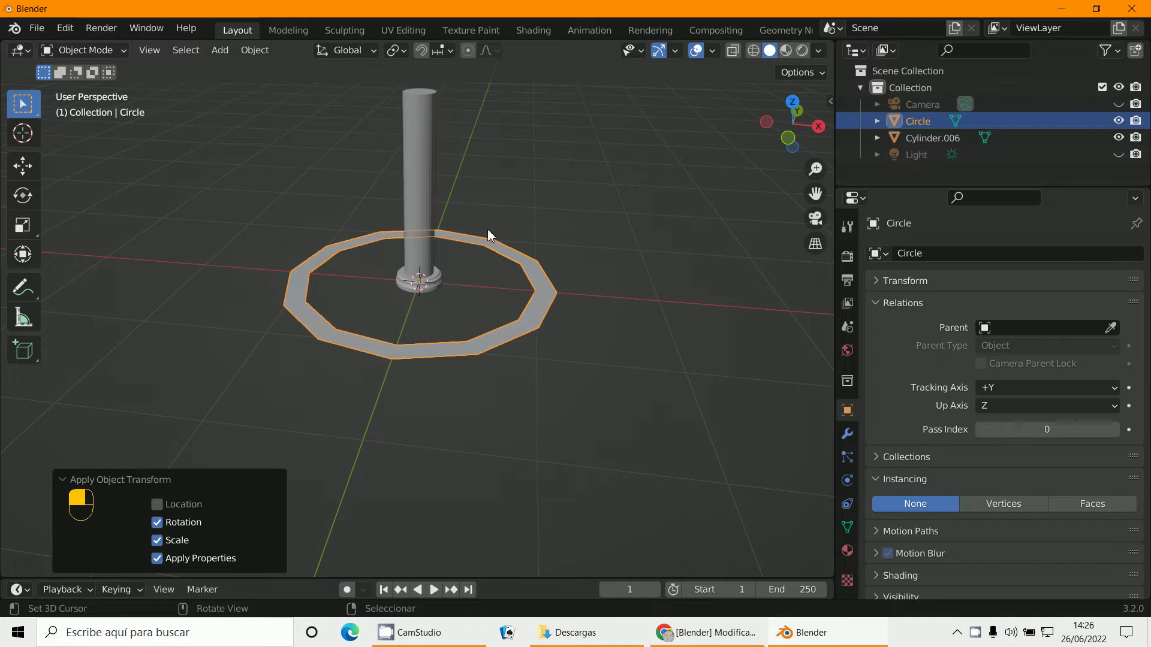
middle_click(426, 195)
right_click(426, 196)
key(ctrl+a)
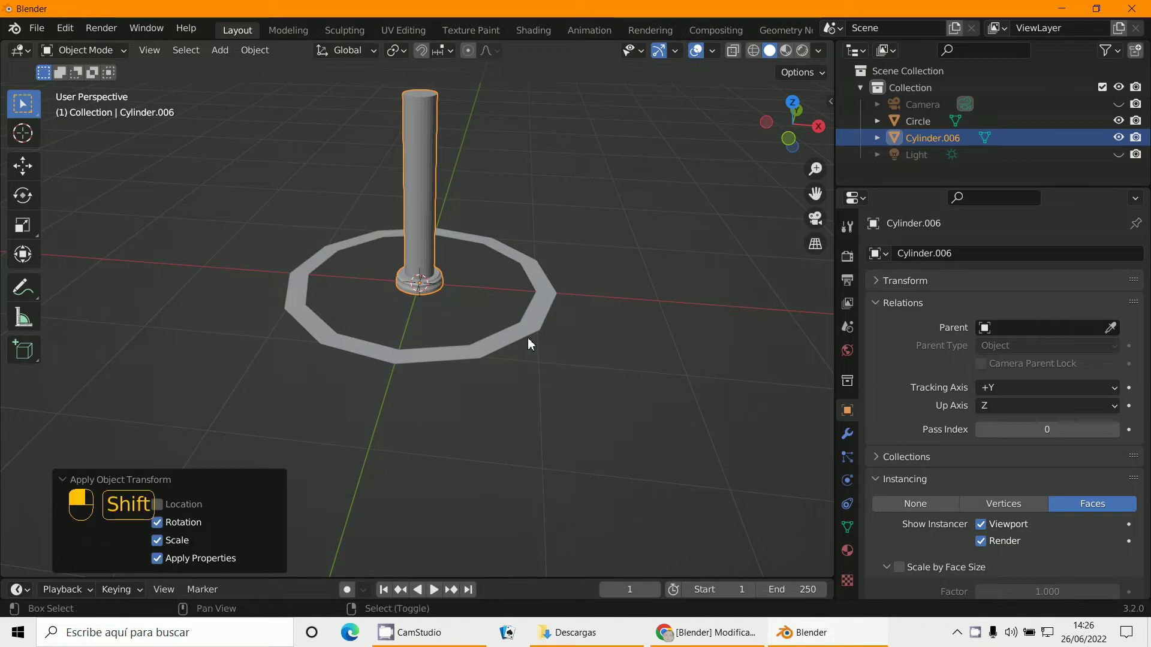
Parent the cylinder column to the Circle with Ctrl+P
middle_click(530, 341)
right_click(530, 341)
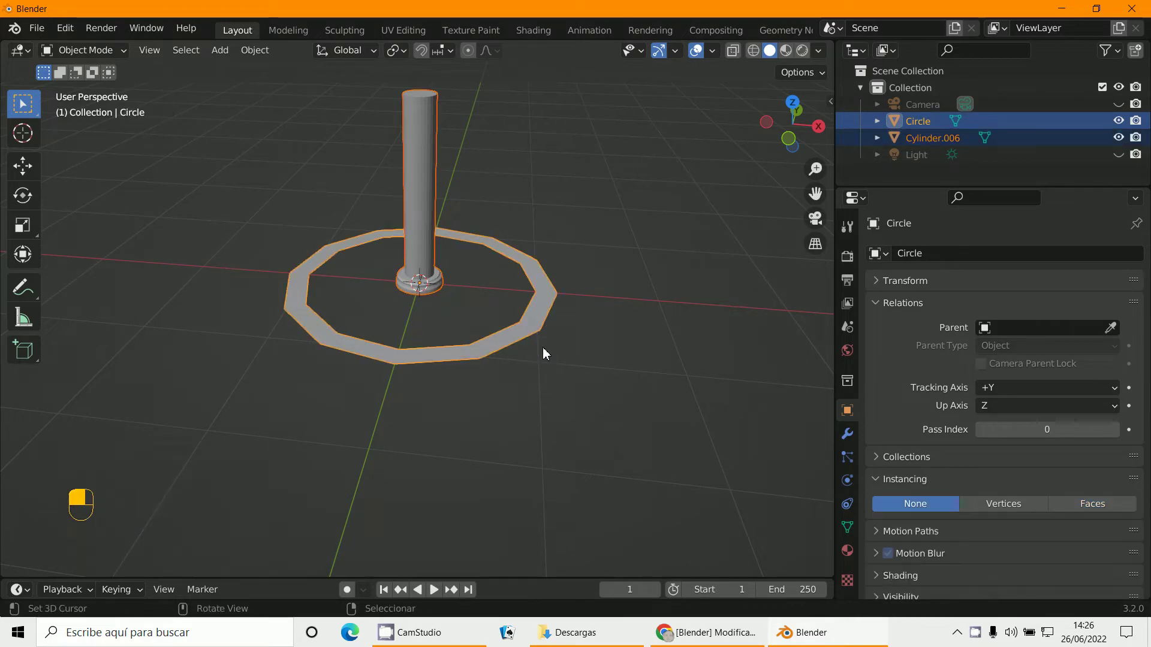
key(ctrl+p)
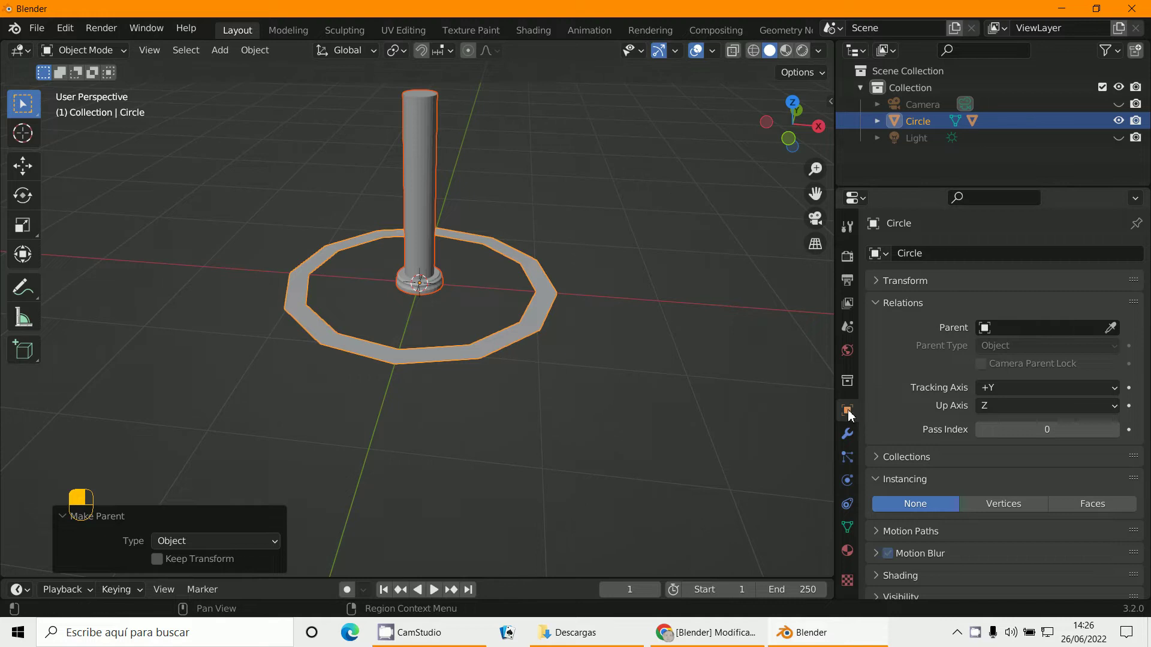
Set the Circle's Instancing in Object Properties so the column repeats around the ring
drag(879, 383, 880, 311)
drag(879, 310, 1099, 380)
drag(1098, 380, 1050, 377)
click(1050, 377)
drag(1052, 378, 1098, 375)
click(1098, 374)
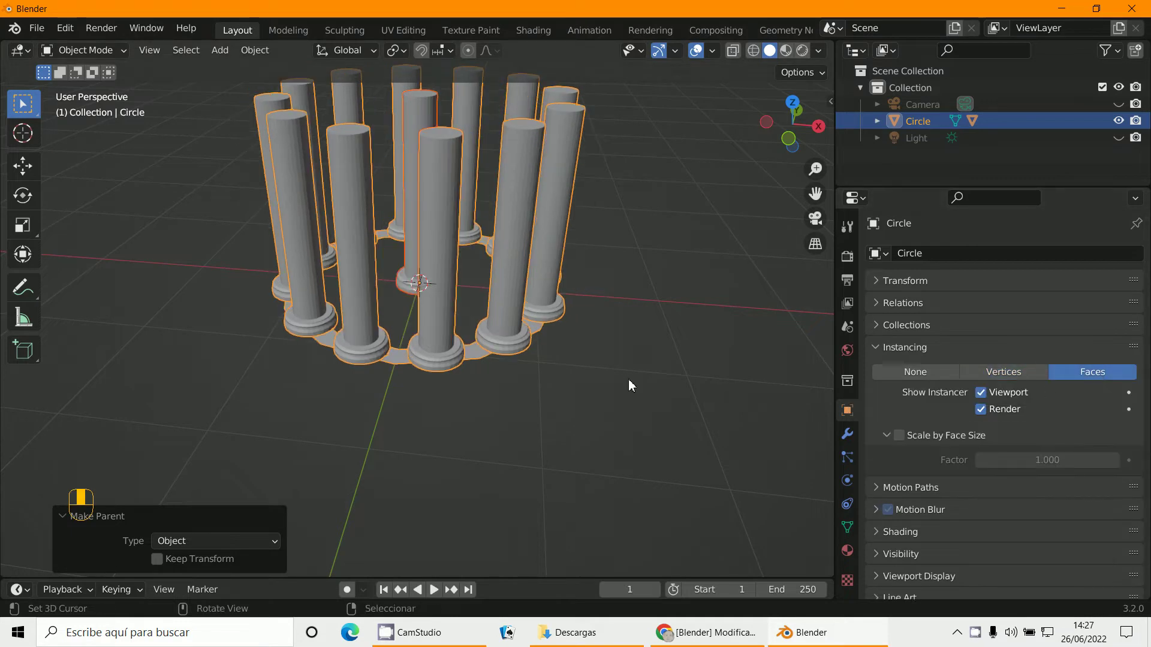
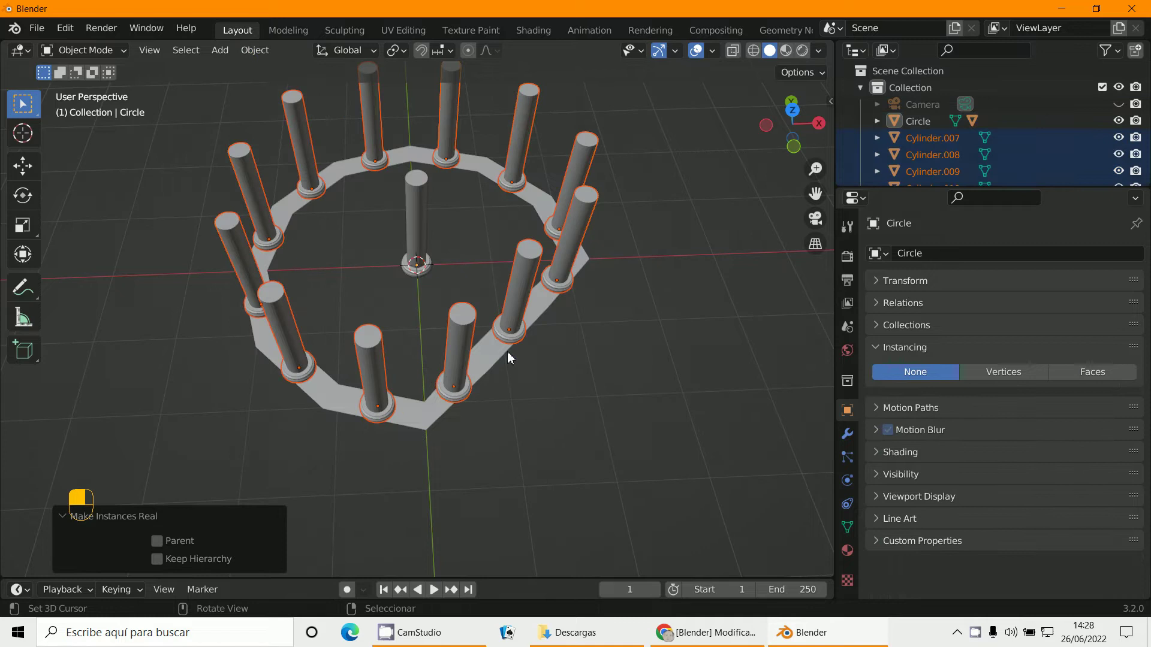
Delete the Circle and the original central cylinder, leaving only the twelve real columns
right_click(588, 236)
key(g)
middle_click(426, 225)
right_click(426, 224)
key(x)
middle_click(426, 414)
right_click(426, 414)
key(x)
middle_click(521, 253)
right_click(521, 253)
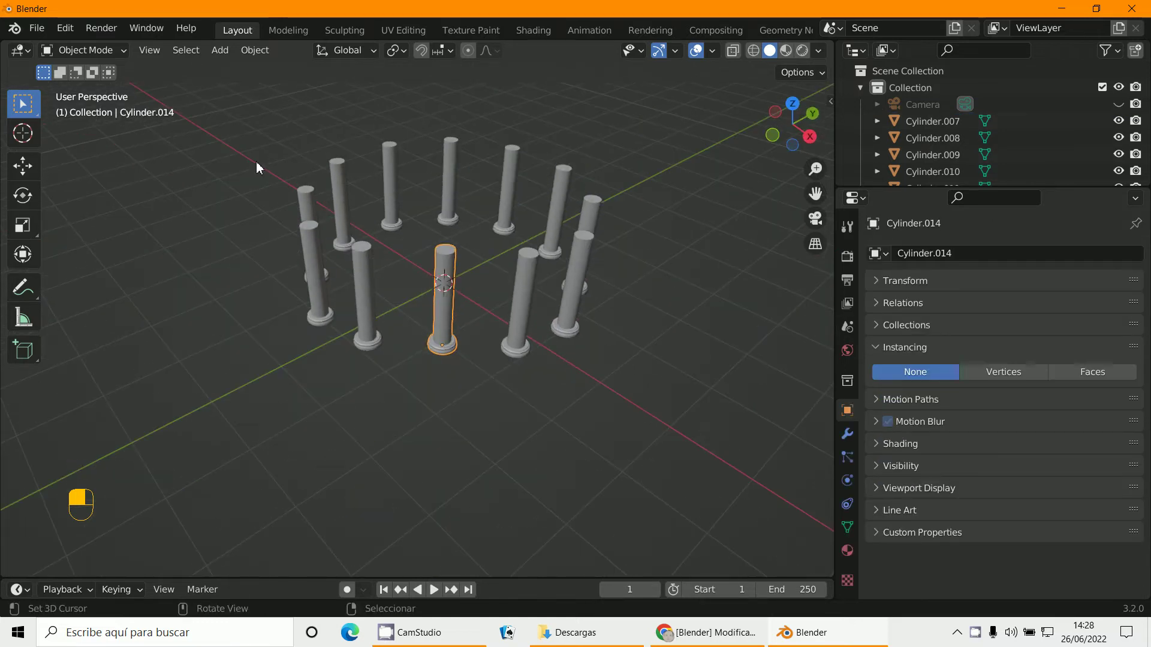
Join all the columns into one object, view from top, and scale up a new larger circle around them
key(b)
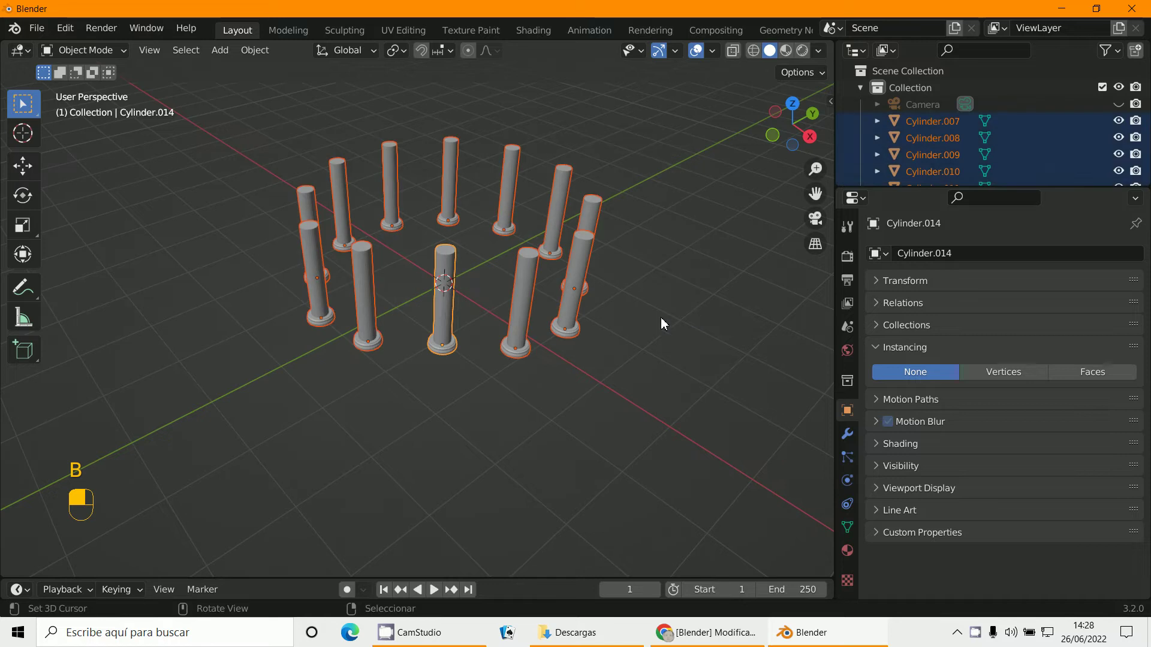
key(ctrl+j)
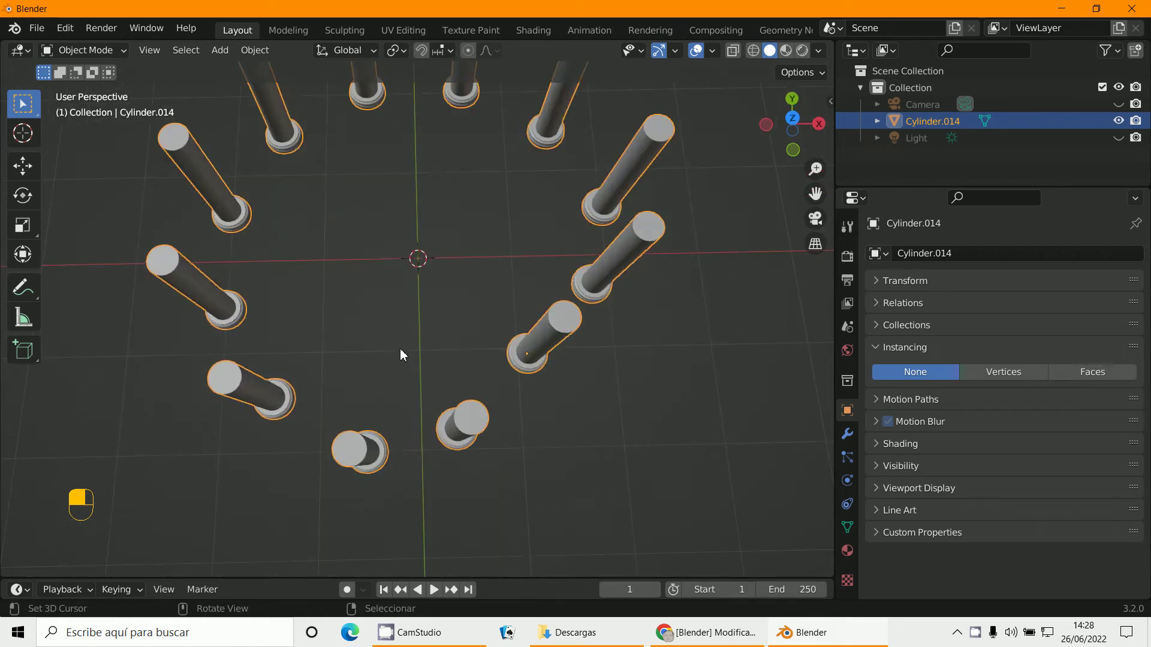
key(KP_7)
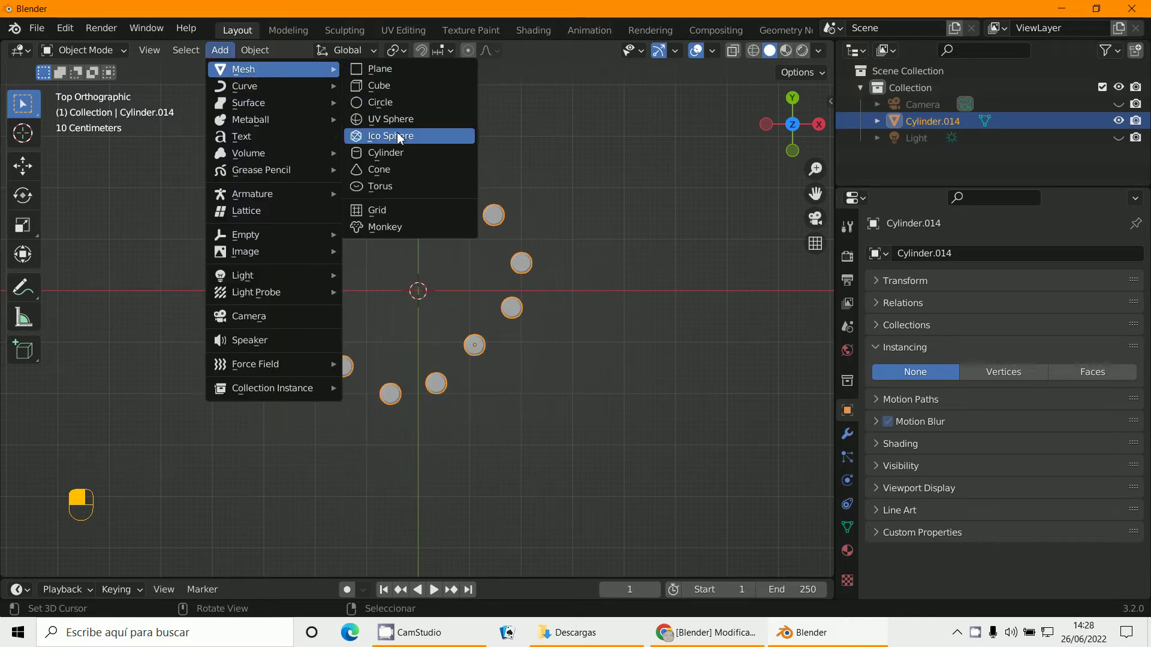
key(s)
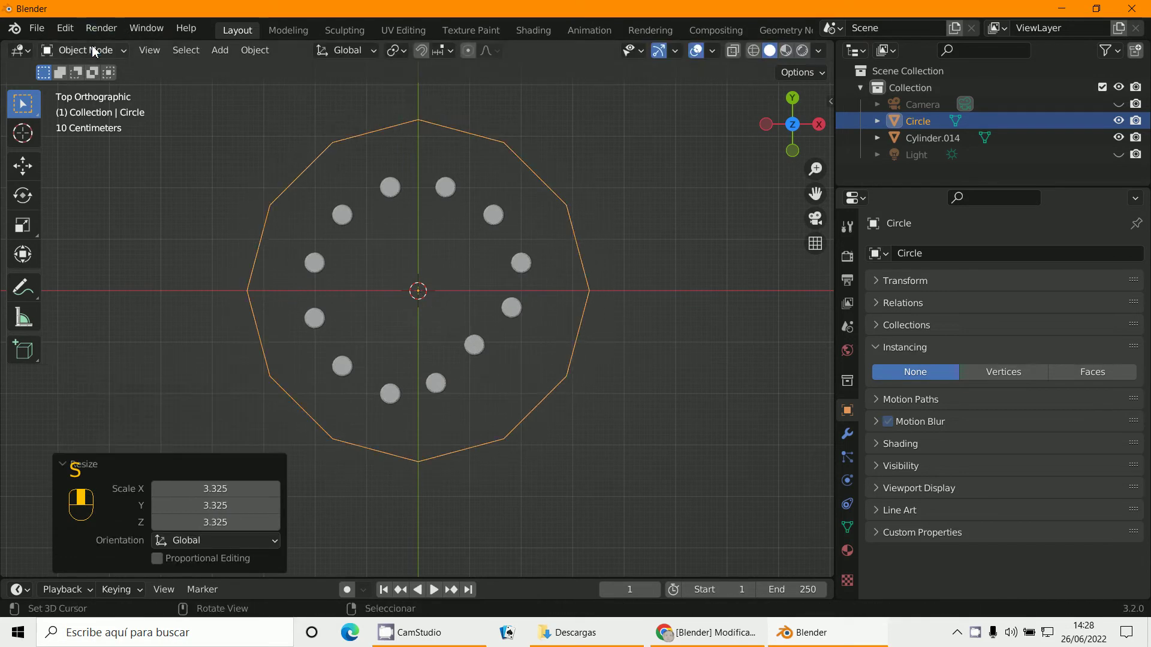
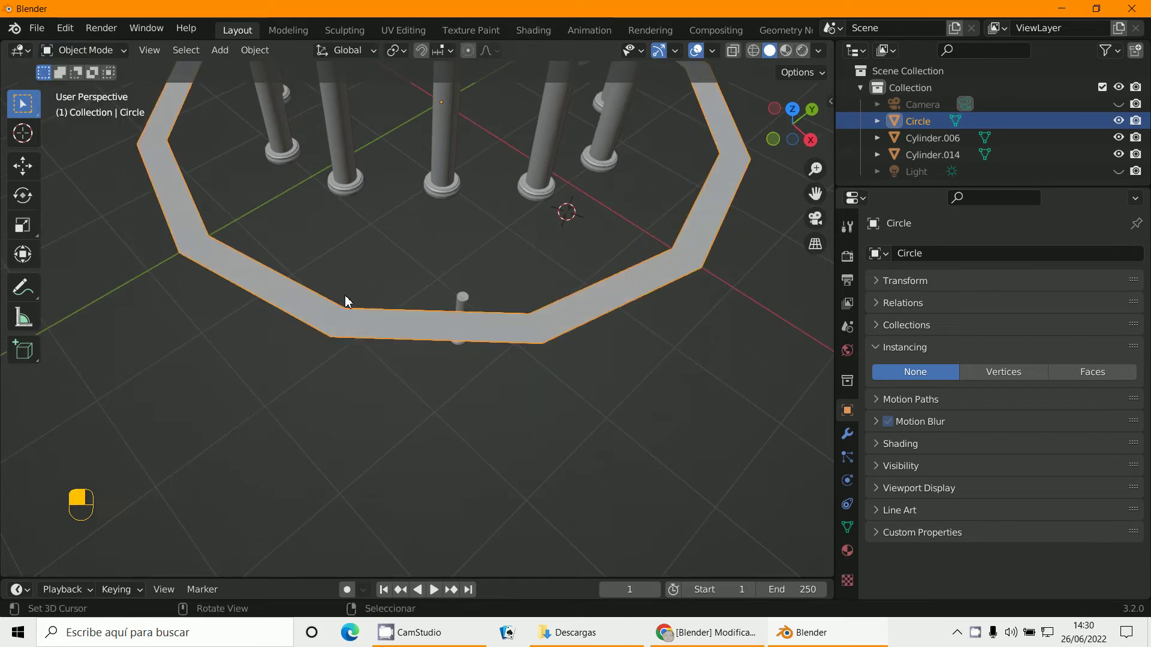
Parent the small post to the outer ring and set the ring's Instancing to Faces
middle_click(464, 303)
right_click(464, 303)
middle_click(455, 334)
right_click(456, 335)
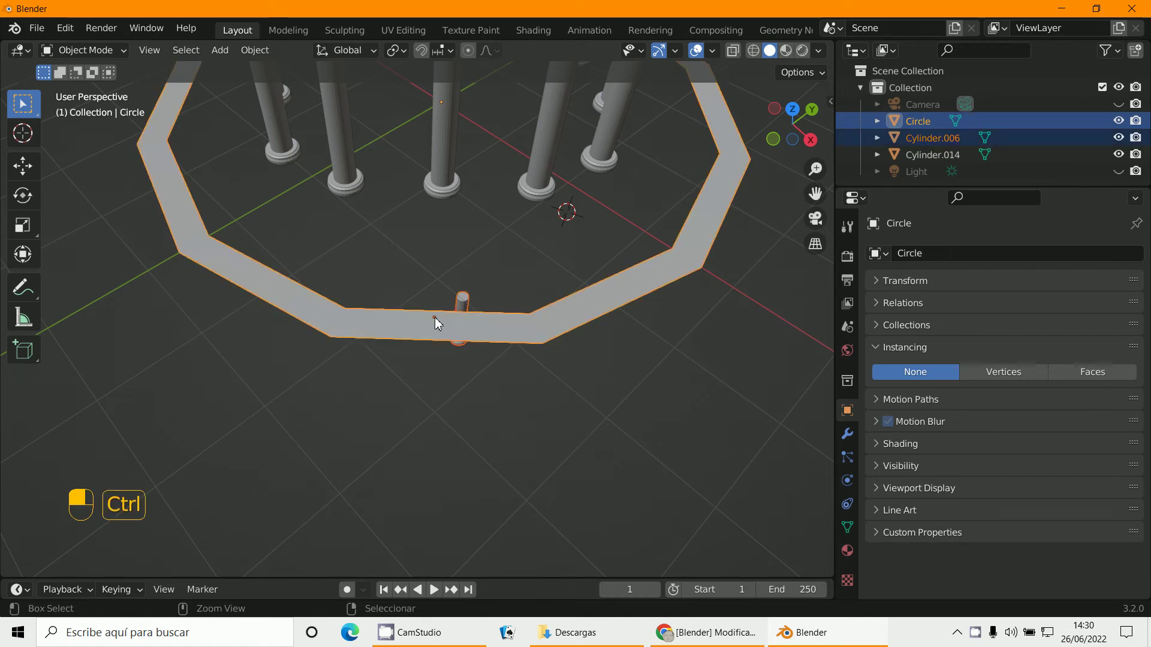
key(ctrl+p)
middle_click(455, 338)
right_click(456, 337)
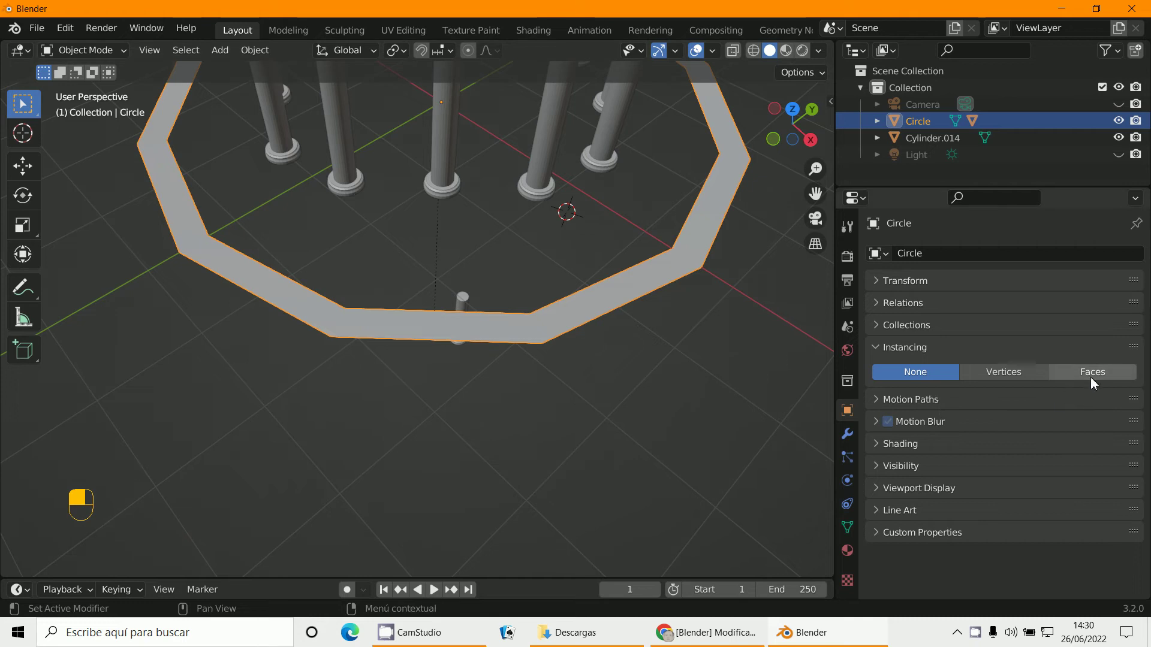
drag(1098, 375, 437, 227)
Apply transforms on the post and ring so the instanced posts sit correctly, checking from top view
right_click(490, 275)
key(ctrl+a)
right_click(437, 227)
drag(437, 227, 520, 407)
key(ctrl+a)
right_click(520, 408)
drag(522, 407, 562, 483)
key(KP_7)
right_click(562, 483)
drag(587, 474, 100, 55)
Move the post and the joined columns into position on the band
key(g)
drag(99, 55, 517, 374)
key(a)
key(a)
key(g)
right_click(480, 352)
key(g)
key(g)
middle_click(340, 293)
right_click(340, 293)
Scale and reposition the post from front and top views so the small posts encircle the columns
key(s)
drag(517, 373, 504, 312)
key(KP_1)
key(KP_7)
key(g)
key(s)
key(g)
right_click(505, 312)
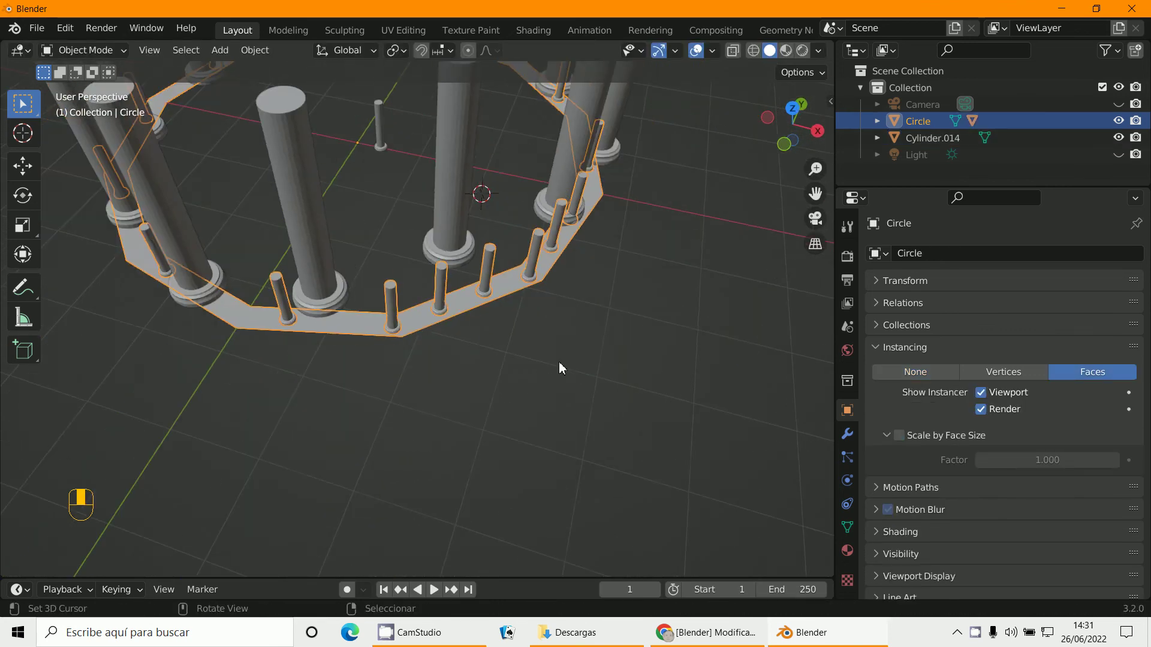